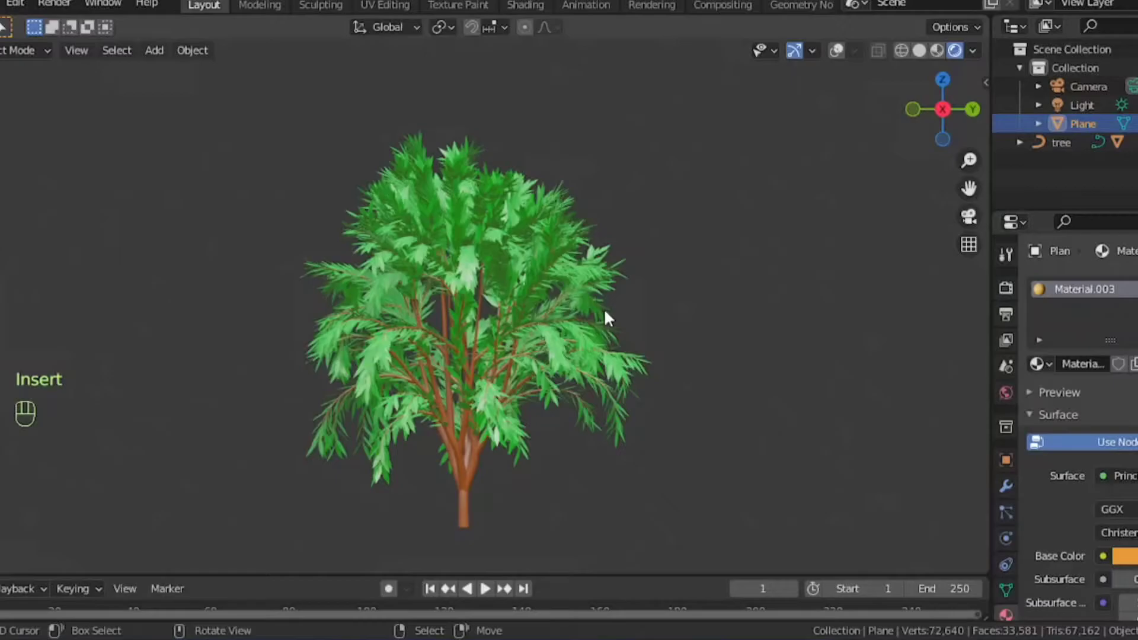
Orbit around the finished tree, then select the tree and plane and delete them.
{"action": "left_click_drag", "start_coordinate": [605, 334], "coordinate": [552, 357]}
{"action": "left_click_drag", "start_coordinate": [549, 365], "coordinate": [626, 385]}
{"action": "left_click_drag", "start_coordinate": [607, 404], "coordinate": [557, 394]}
{"action": "left_click_drag", "start_coordinate": [537, 384], "coordinate": [514, 363]}
{"action": "middle_click", "coordinate": [543, 358]}
{"action": "left_click_drag", "start_coordinate": [542, 403], "coordinate": [576, 409]}
{"action": "left_click_drag", "start_coordinate": [584, 325], "coordinate": [582, 318]}
{"action": "left_click_drag", "start_coordinate": [583, 363], "coordinate": [533, 417]}
{"action": "key", "text": "Insert"}
{"action": "key", "text": "Delete"}
Add a Sapling Tree Gen curve at the origin and enable its leaves.
{"action": "left_click_drag", "start_coordinate": [199, 80], "coordinate": [215, 118]}
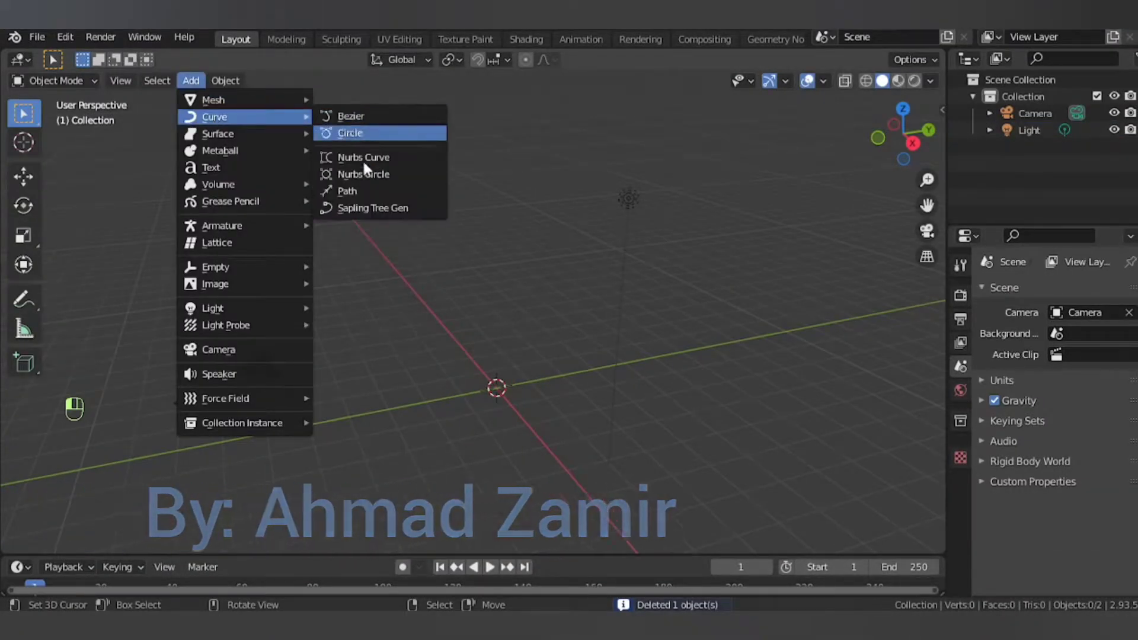
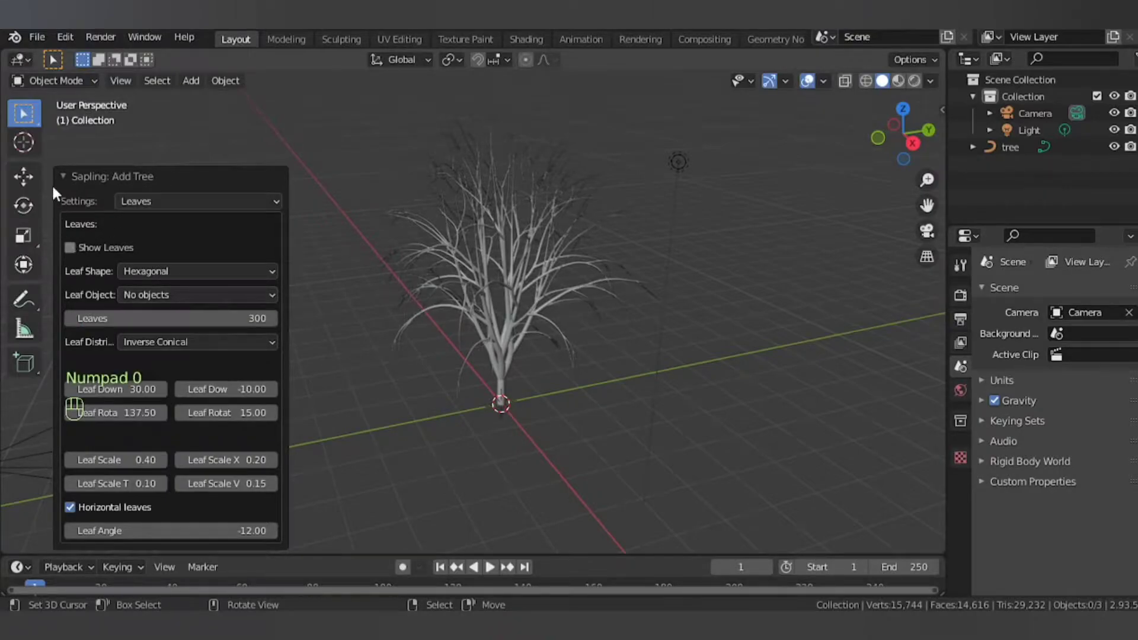
{"action": "left_click", "coordinate": [77, 202]}
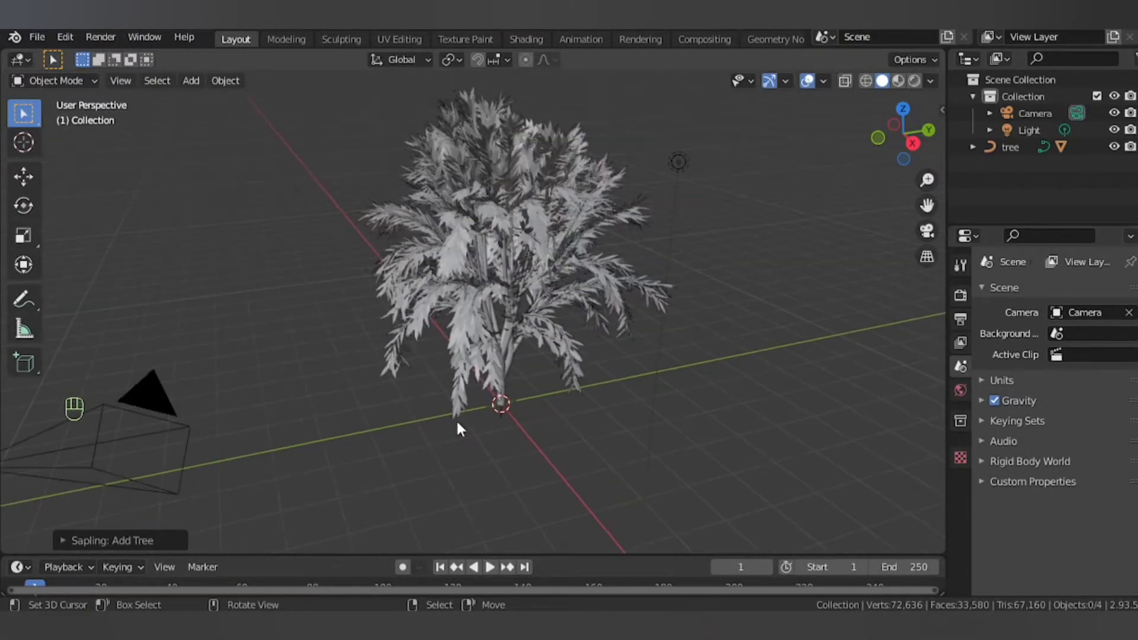
Add a mesh plane under the tree and scale it up into a large ground.
{"action": "key", "text": "shift+a"}
{"action": "key", "text": "s"}
{"action": "left_click", "coordinate": [535, 250]}
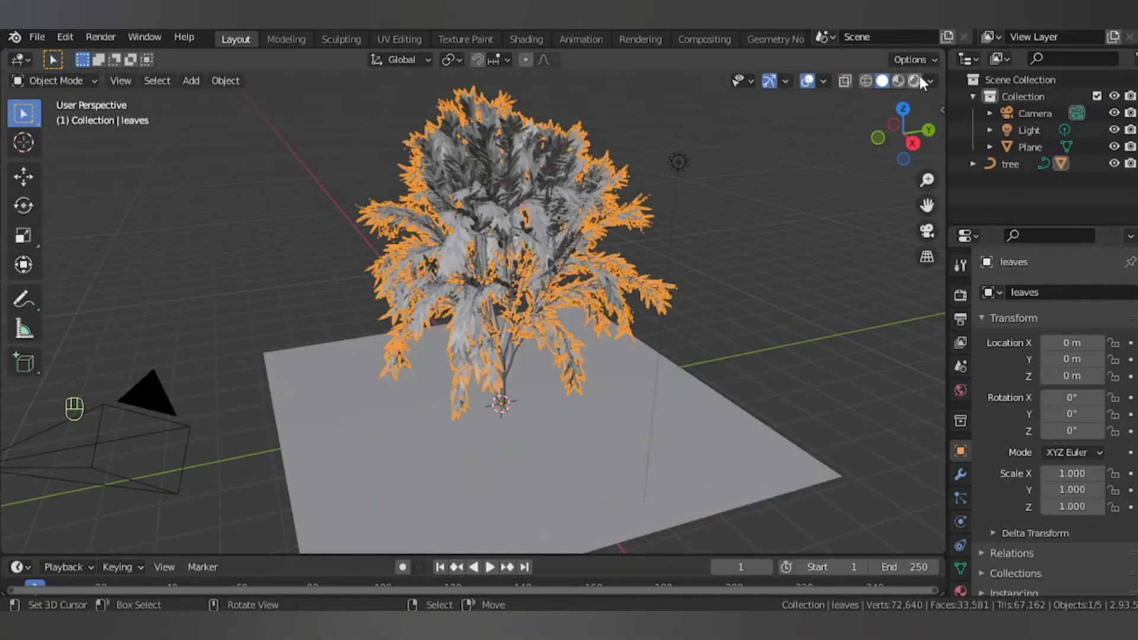
{"action": "left_click_drag", "start_coordinate": [822, 148], "coordinate": [677, 195]}
Show the scene in Rendered shading with leaf shadows and bring up the light's settings.
{"action": "left_click", "coordinate": [679, 162]}
{"action": "key", "text": "g"}
{"action": "left_click_drag", "start_coordinate": [677, 462], "coordinate": [681, 479]}
{"action": "left_click", "coordinate": [680, 479]}
{"action": "middle_click", "coordinate": [719, 480]}
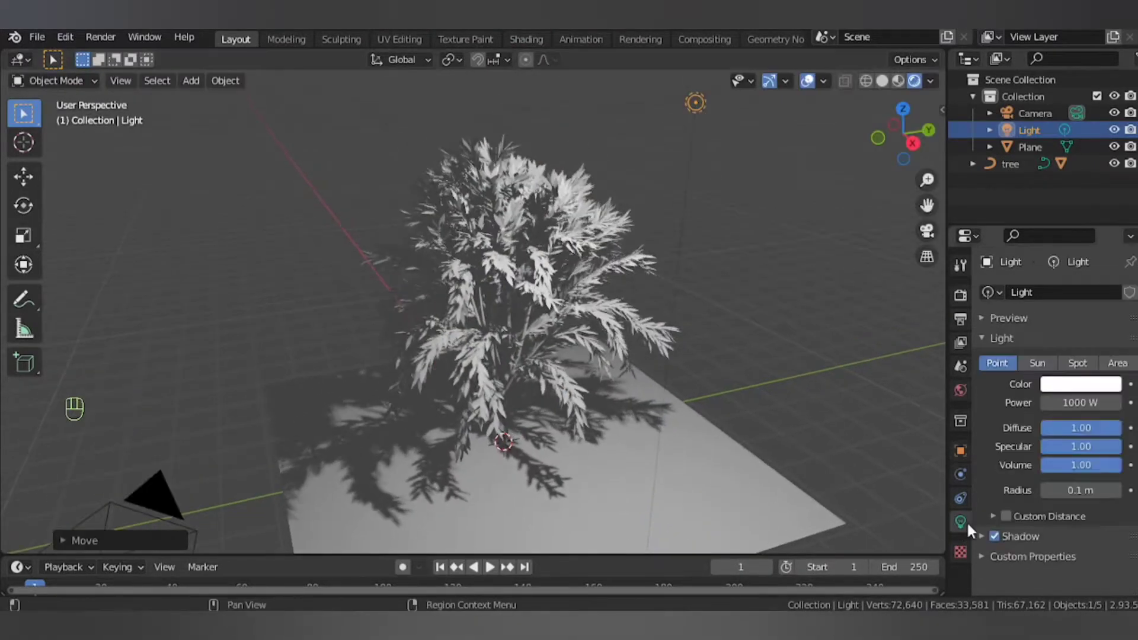
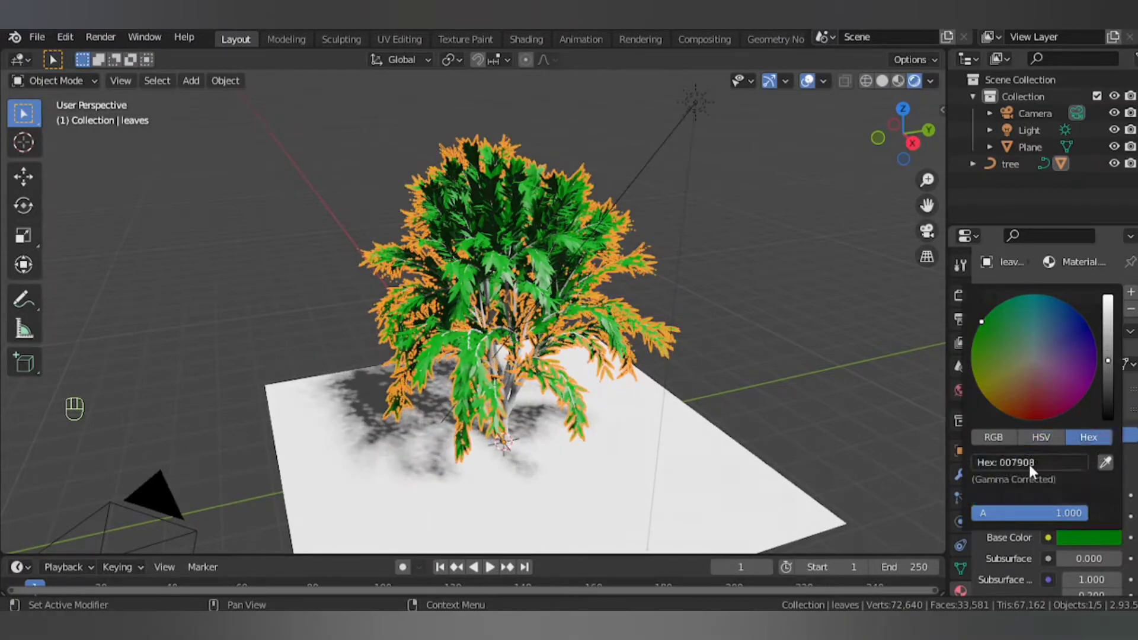
Give the selected tree trunk a new material of its own, ready for a brown base colour.
{"action": "middle_click", "coordinate": [519, 352]}
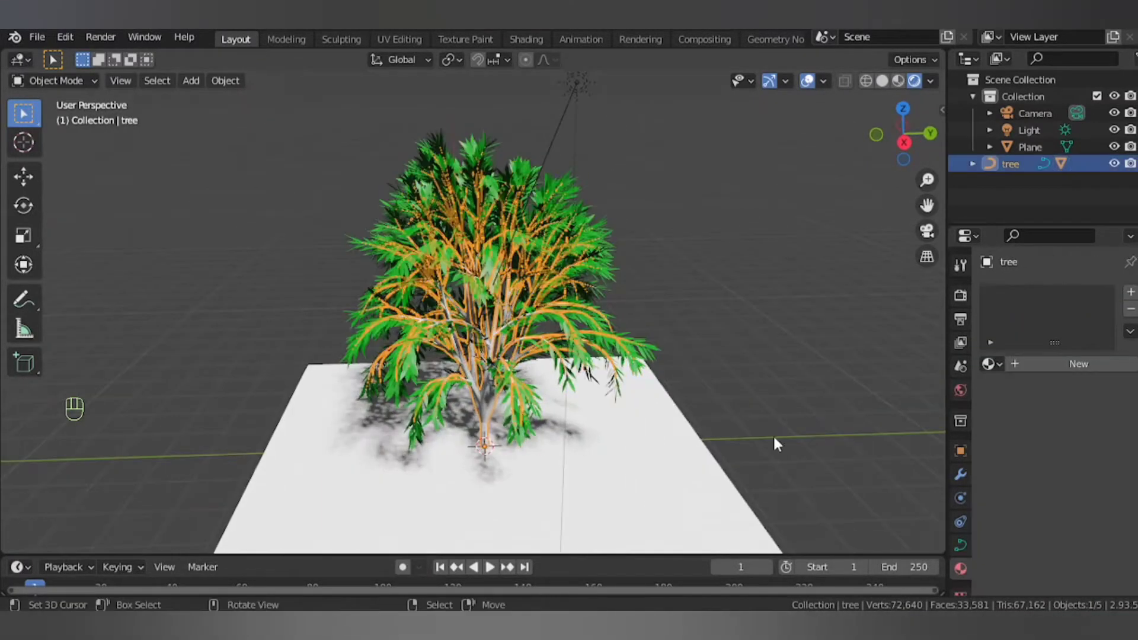
{"action": "left_click_drag", "start_coordinate": [1087, 370], "coordinate": [1031, 454]}
{"action": "left_click", "coordinate": [1090, 543]}
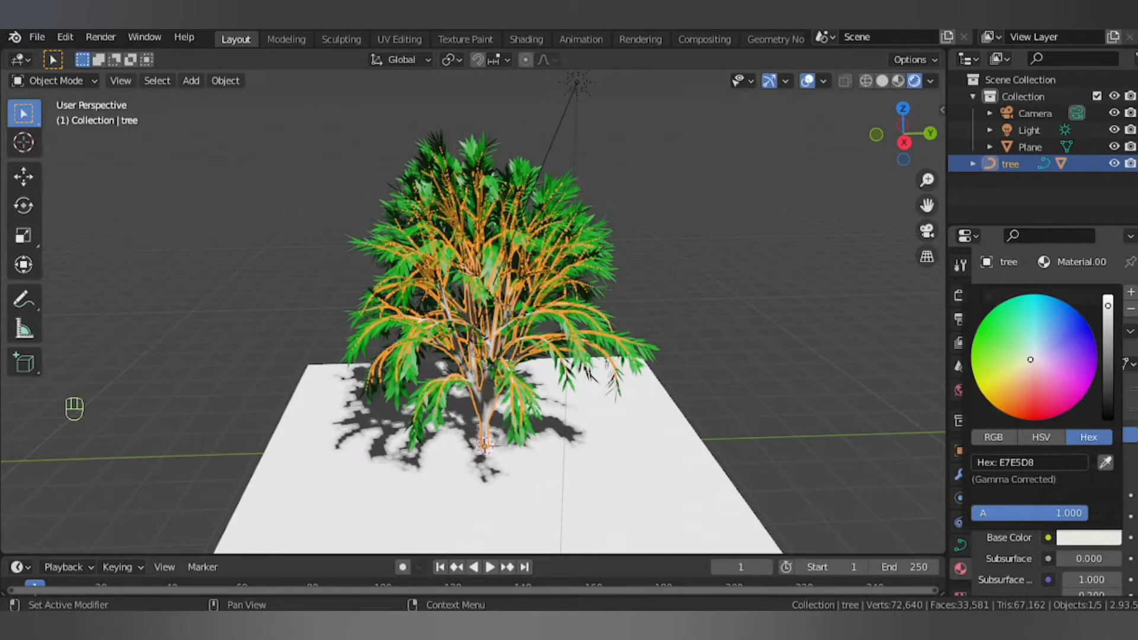
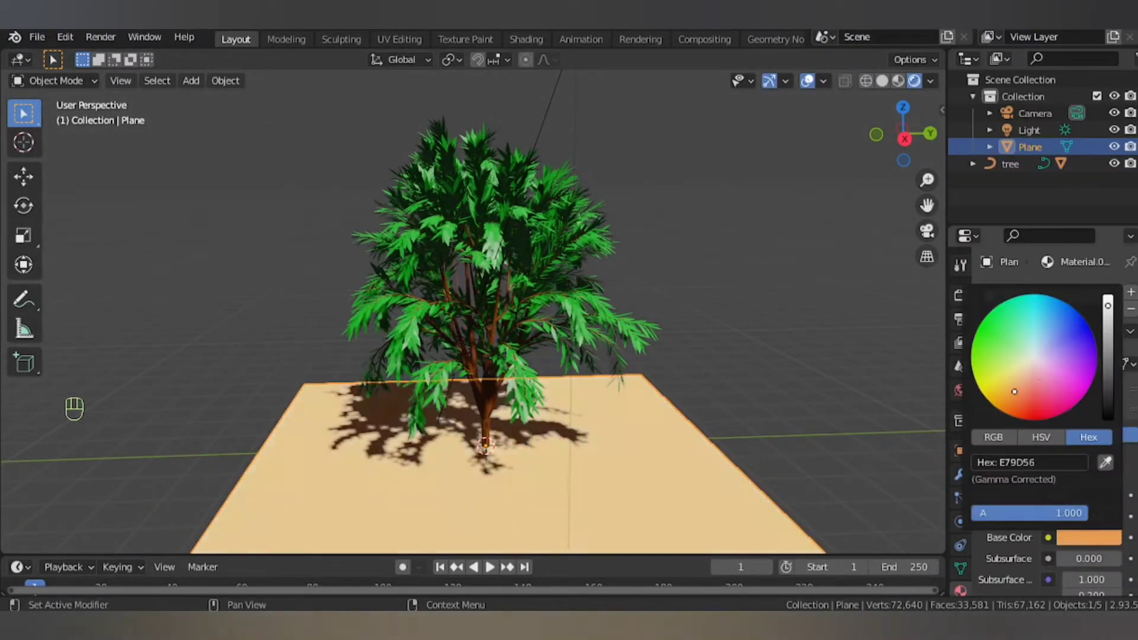
{"action": "left_click_drag", "start_coordinate": [565, 414], "coordinate": [666, 273]}
{"action": "left_click", "coordinate": [810, 83]}
{"action": "left_click_drag", "start_coordinate": [482, 288], "coordinate": [560, 274]}
{"action": "left_click_drag", "start_coordinate": [944, 81], "coordinate": [666, 254]}
{"action": "left_click_drag", "start_coordinate": [630, 262], "coordinate": [692, 242]}
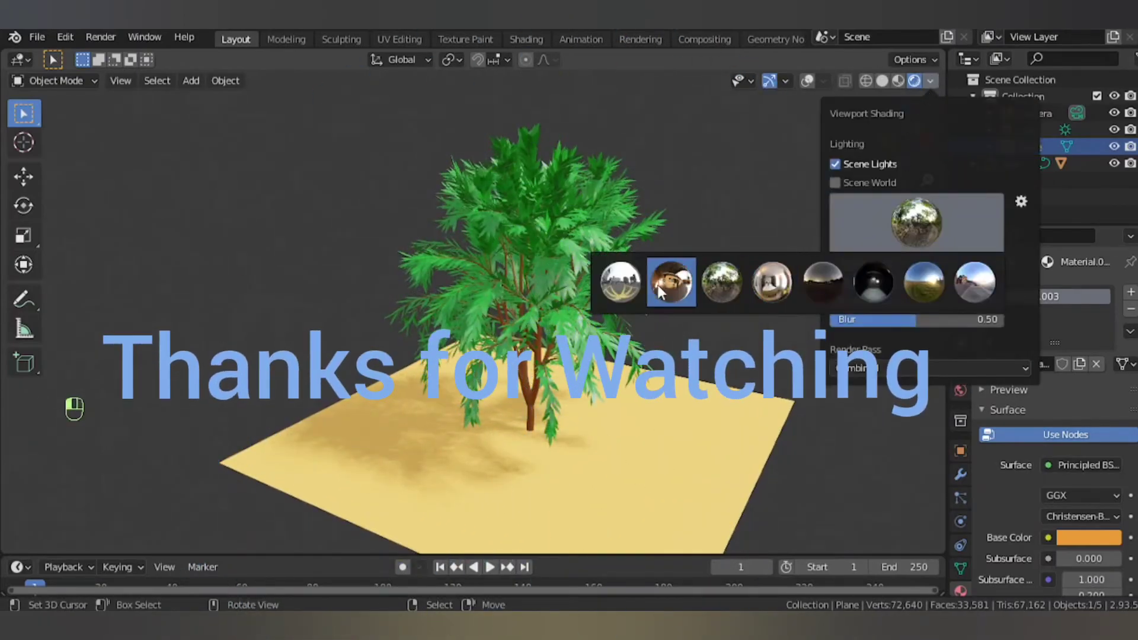